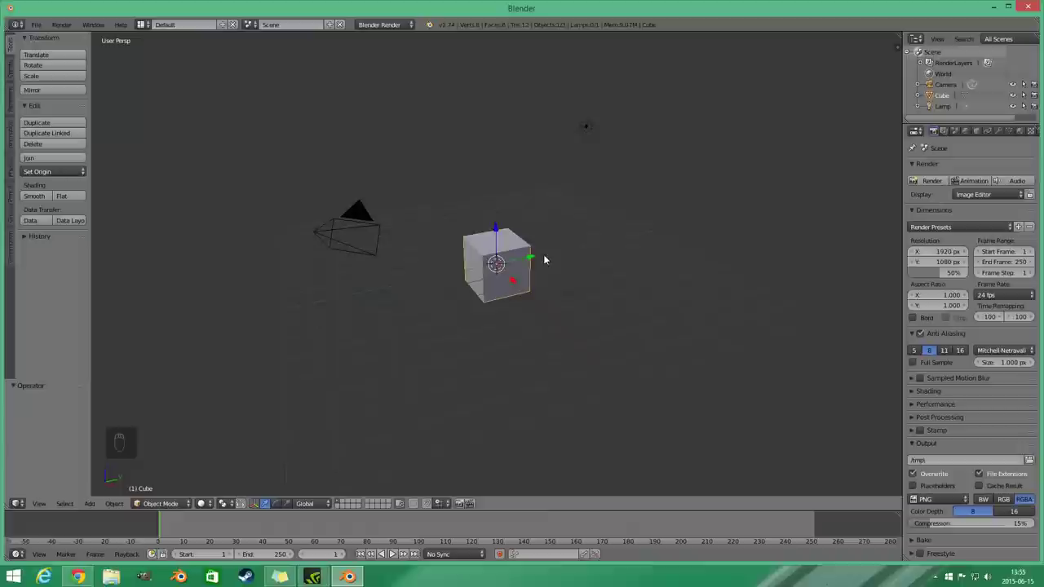
Delete the default cube, camera and lamp, add a NURBS Path and convert it to a mesh extruded along Z.
{"action": "key", "text": "a"}
{"action": "key", "text": "a"}
{"action": "key", "text": "x"}
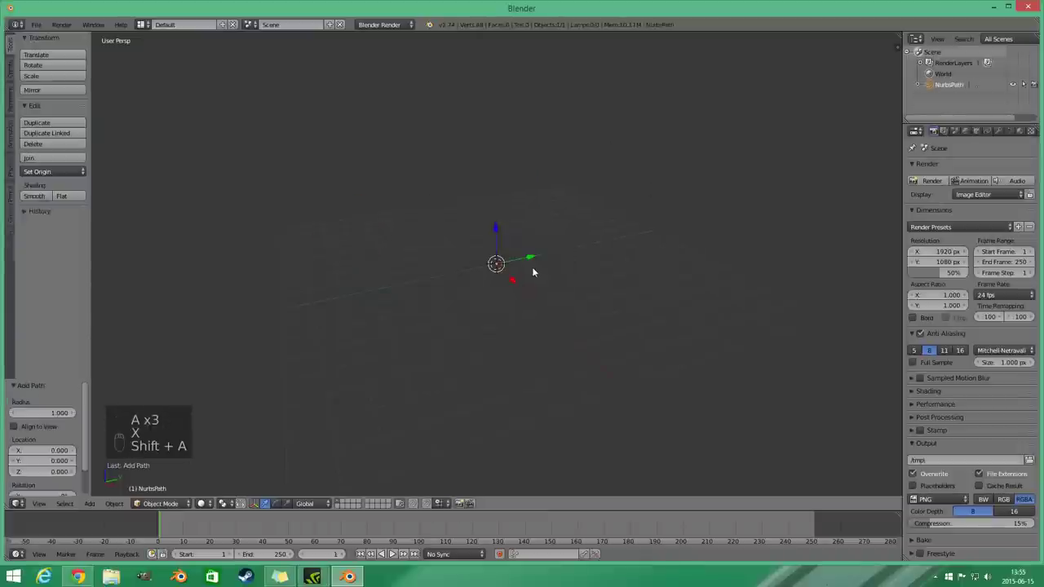
{"action": "key", "text": "Tab"}
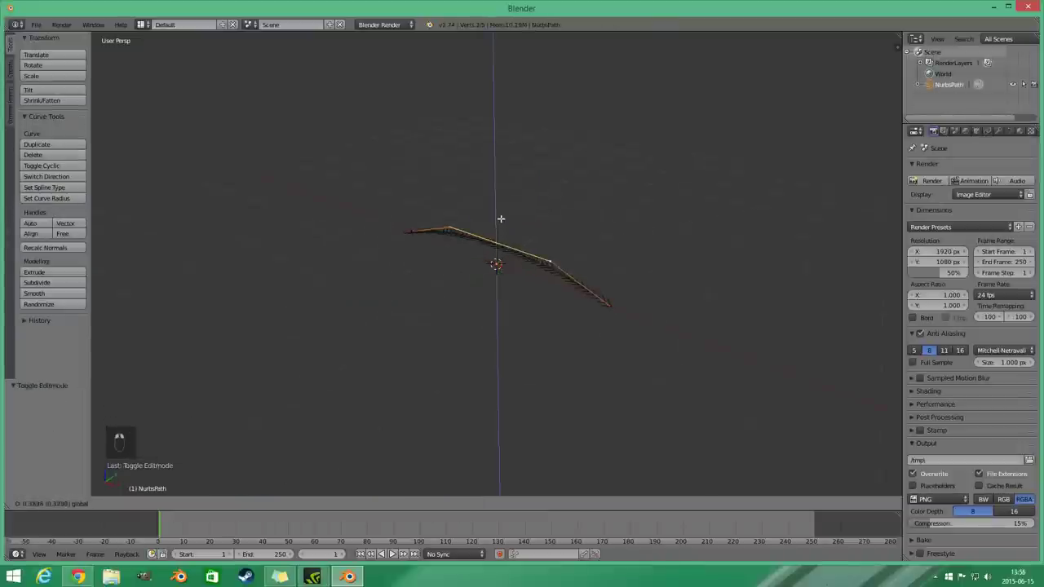
{"action": "key", "text": "Tab"}
{"action": "key", "text": "alt+c"}
{"action": "key", "text": "Tab"}
{"action": "key", "text": "a"}
{"action": "key", "text": "a"}
{"action": "key", "text": "e"}
{"action": "key", "text": "z"}
Shape the extruded strip into a curved slat profile by scaling its points along Z.
{"action": "key", "text": "a"}
{"action": "key", "text": "b"}
{"action": "key", "text": "Tab"}
{"action": "key", "text": "Tab"}
{"action": "key", "text": "a"}
{"action": "key", "text": "a"}
{"action": "key", "text": "s"}
{"action": "key", "text": "Tab"}
{"action": "key", "text": "z"}
{"action": "key", "text": "Tab"}
{"action": "key", "text": "s"}
{"action": "key", "text": "Tab"}
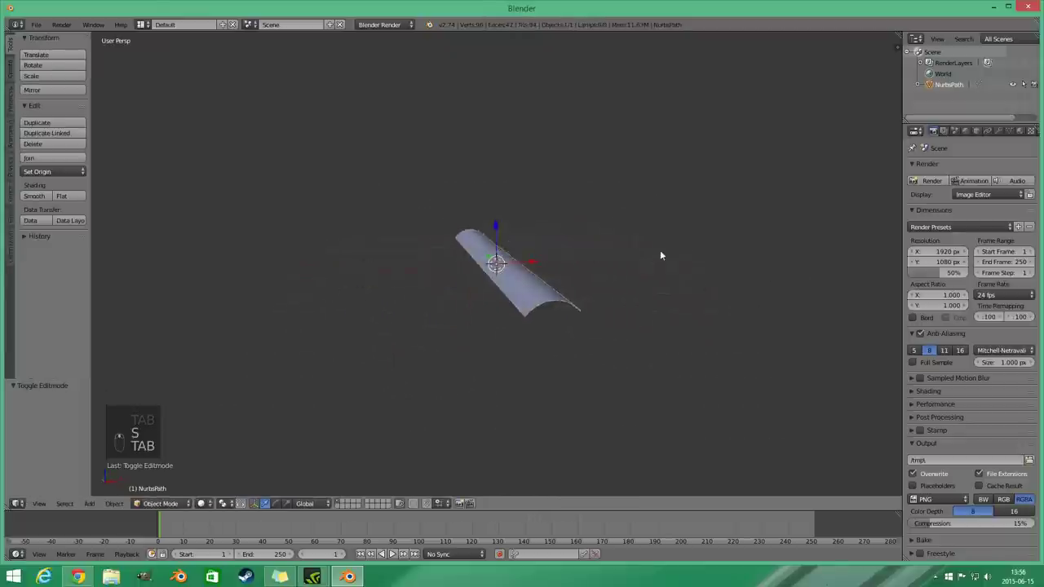
Duplicate the curved slat upward and confirm the copy just above the original.
{"action": "key", "text": "shift+d"}
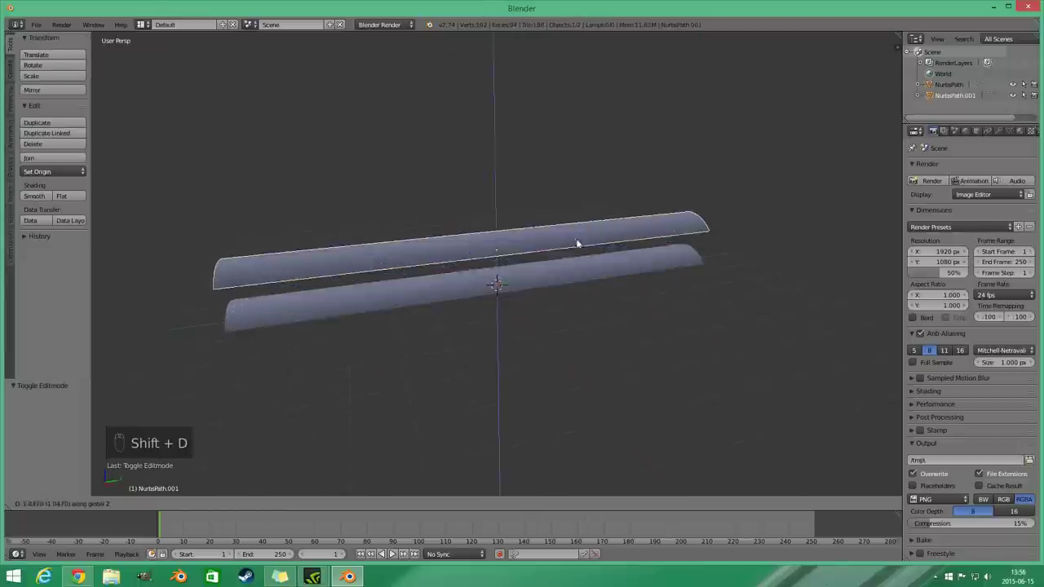
{"action": "key", "text": "shift+r"}
{"action": "left_click_drag", "start_coordinate": [591, 228], "coordinate": [600, 125]}
{"action": "left_click", "coordinate": [606, 116]}
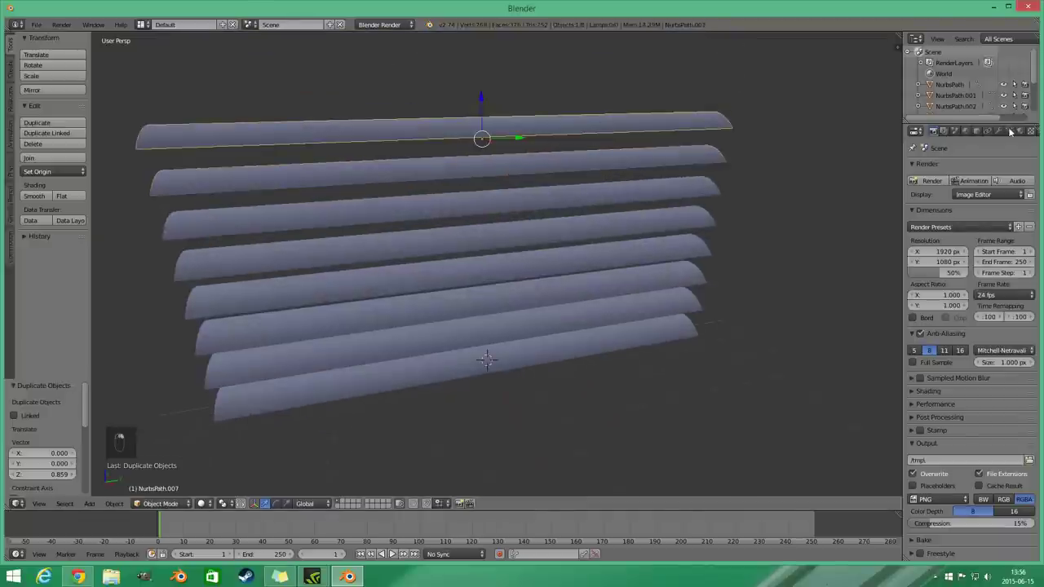
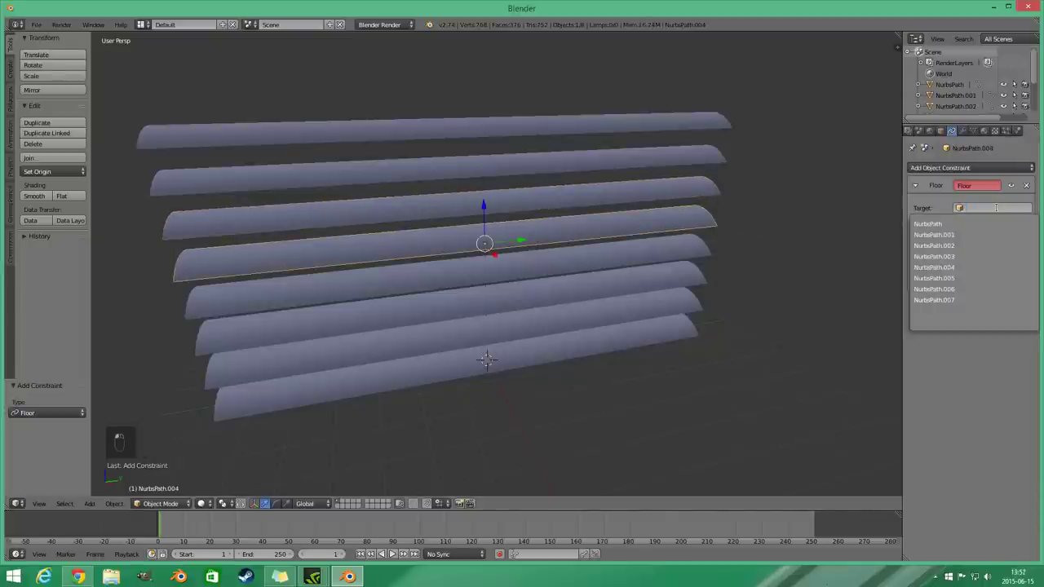
Add Floor constraints to the upper slats targeting the NurbsPath directly below each.
{"action": "left_click_drag", "start_coordinate": [979, 250], "coordinate": [671, 254]}
{"action": "left_click_drag", "start_coordinate": [988, 229], "coordinate": [991, 211]}
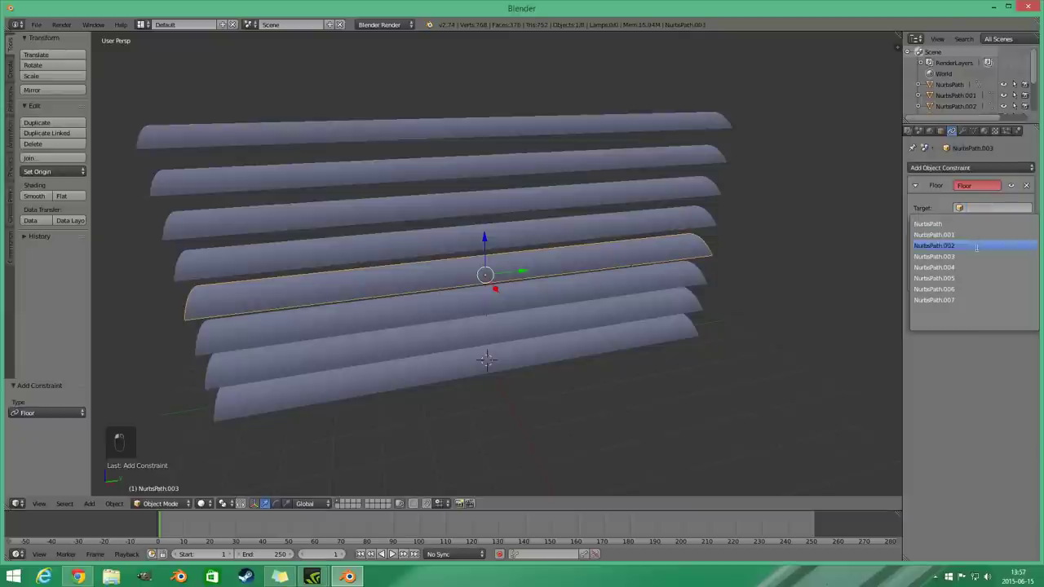
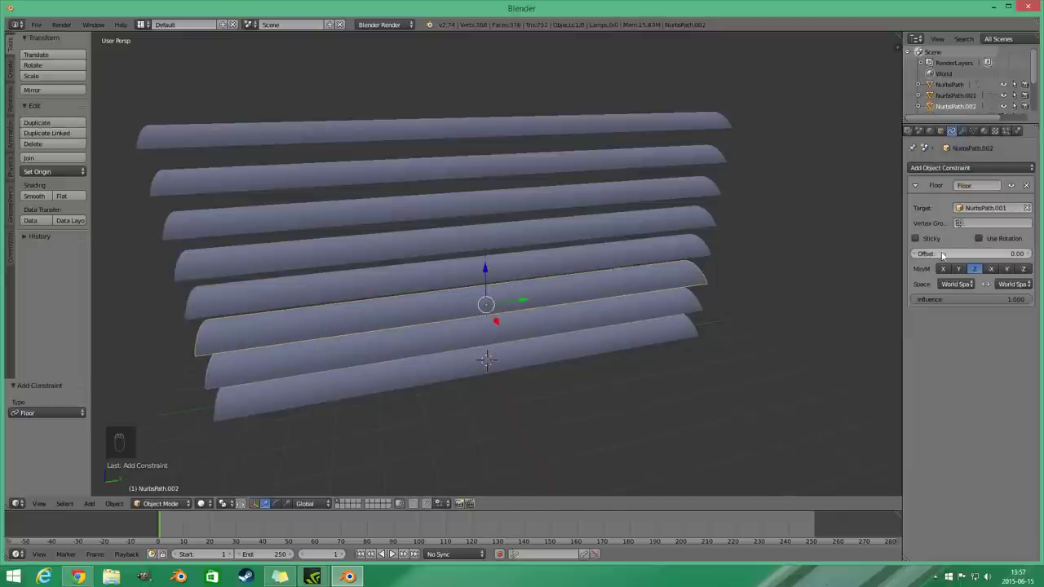
{"action": "left_click_drag", "start_coordinate": [945, 254], "coordinate": [941, 167]}
{"action": "key", "text": "g"}
{"action": "left_click_drag", "start_coordinate": [975, 212], "coordinate": [977, 236]}
Continue linking the remaining slats' Floor constraints down to the bottom slat and test by moving one.
{"action": "left_click_drag", "start_coordinate": [976, 235], "coordinate": [659, 330]}
{"action": "key", "text": "g"}
{"action": "left_click", "coordinate": [662, 328]}
{"action": "key", "text": "g"}
{"action": "left_click_drag", "start_coordinate": [717, 271], "coordinate": [756, 234]}
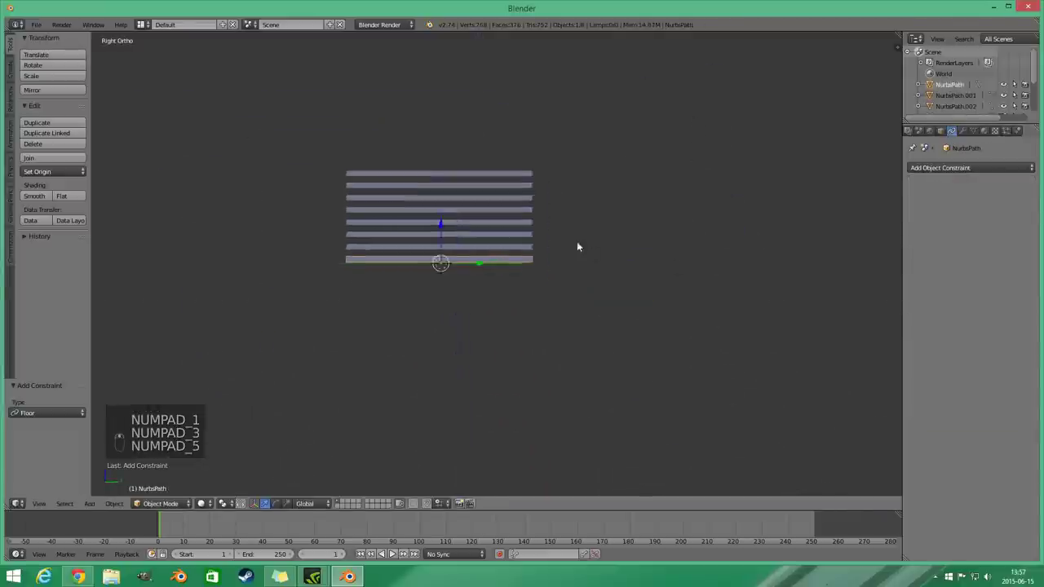
Add a Plain Axes empty beside the top of the slat stack and parent it.
{"action": "key", "text": "shift+a"}
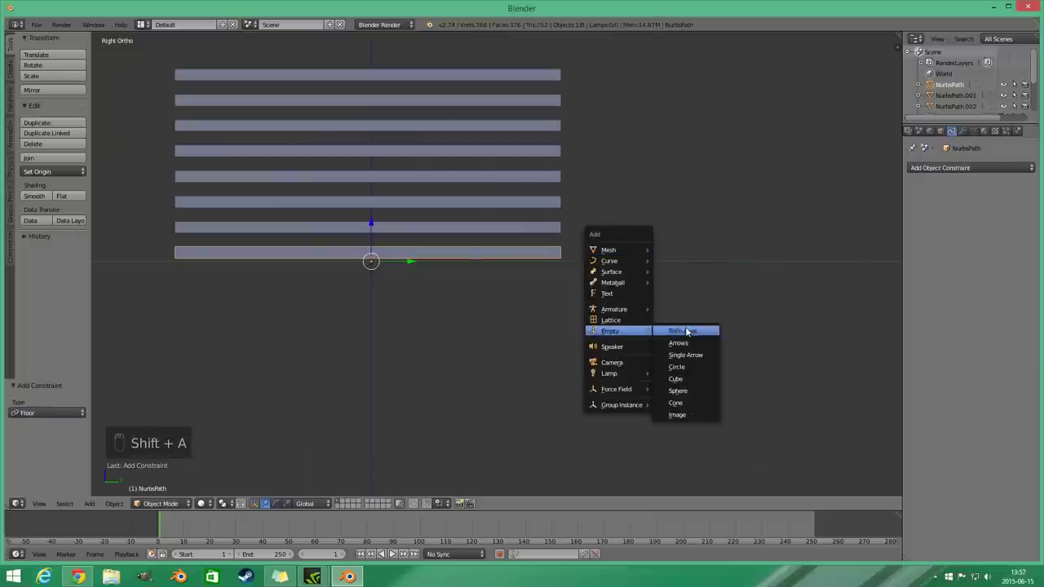
{"action": "left_click_drag", "start_coordinate": [648, 262], "coordinate": [484, 254]}
{"action": "left_click", "coordinate": [585, 268]}
{"action": "key", "text": "ctrl+p"}
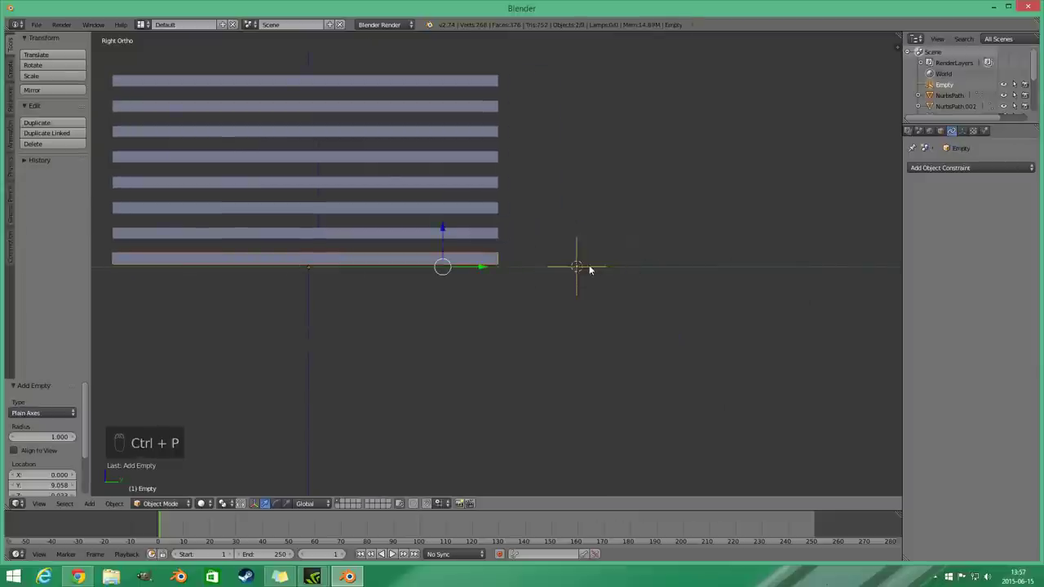
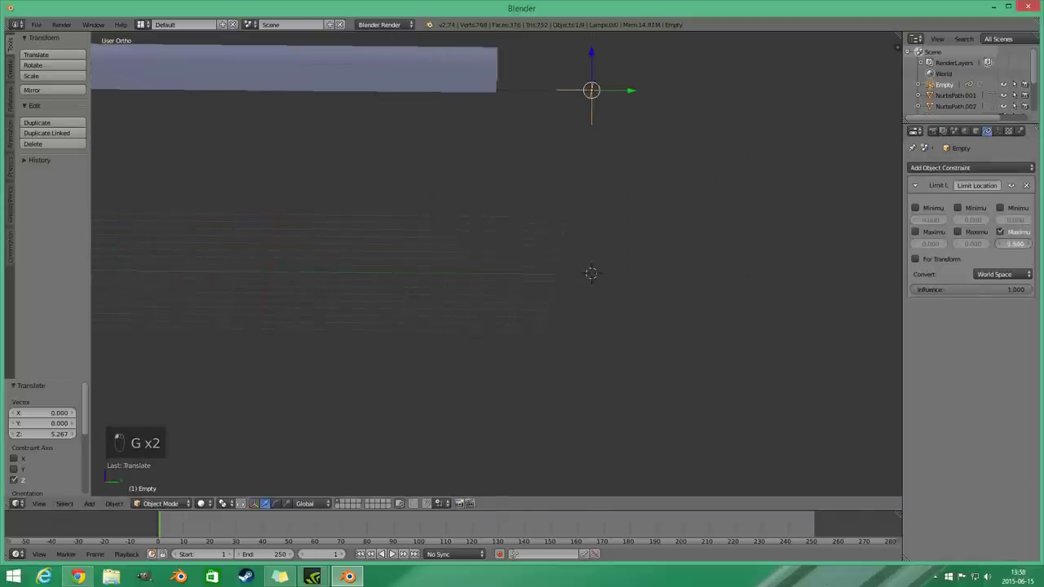
Give the empty Limit Location with Minimum Z 0.070 and Maximum Z 5.360 and test its movement.
{"action": "left_click", "coordinate": [730, 186]}
{"action": "left_click", "coordinate": [695, 184]}
{"action": "key", "text": "g"}
{"action": "left_click_drag", "start_coordinate": [672, 152], "coordinate": [690, 218]}
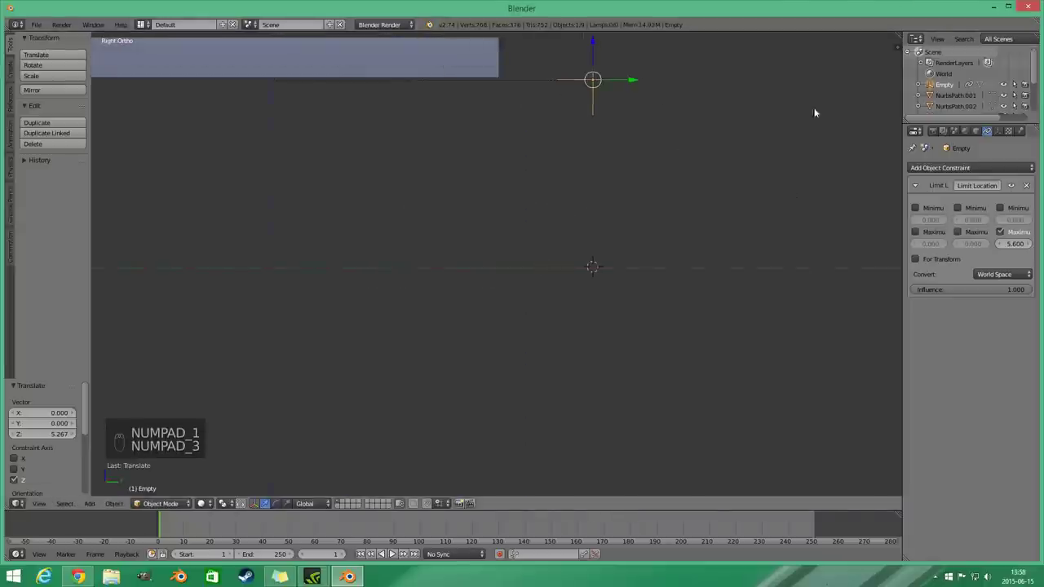
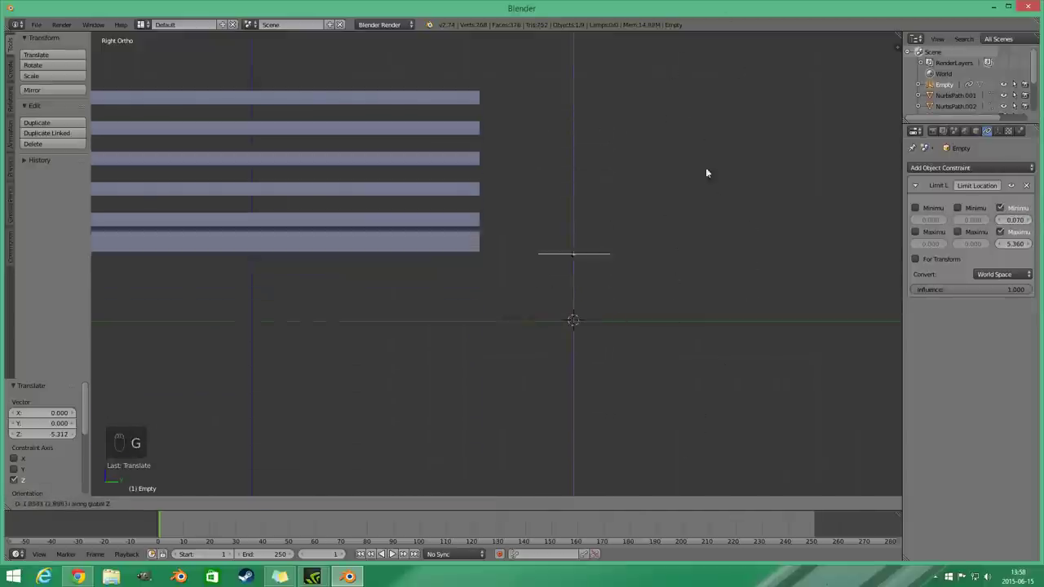
{"action": "key", "text": "g"}
{"action": "key", "text": "n"}
{"action": "key", "text": "g"}
Add a Sphere empty at the 3D cursor above the slat stack, viewed from the front.
{"action": "left_click", "coordinate": [890, 70]}
{"action": "key", "text": "g"}
{"action": "key", "text": "KP_1"}
{"action": "key", "text": "shift+a"}
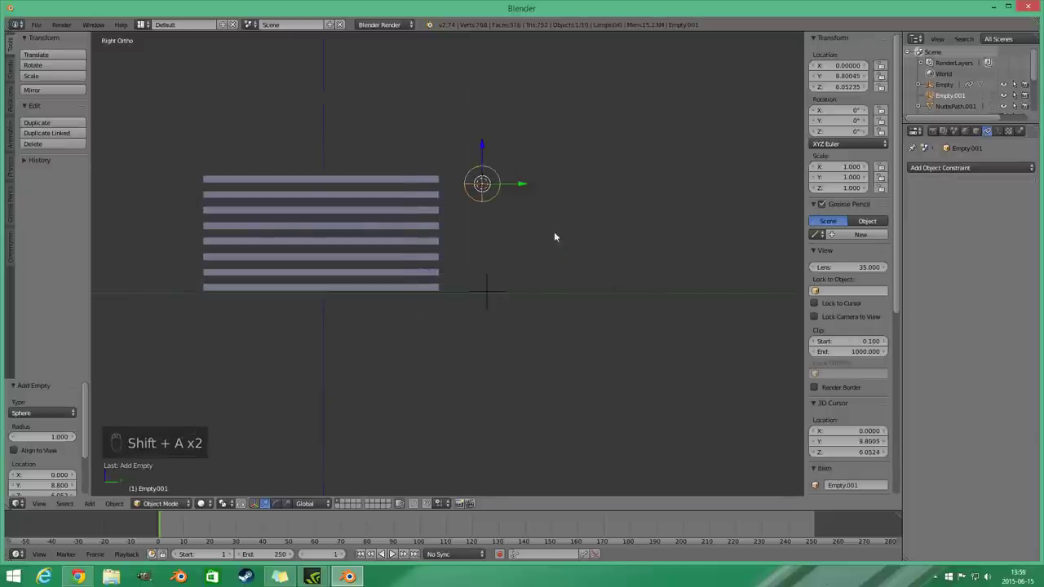
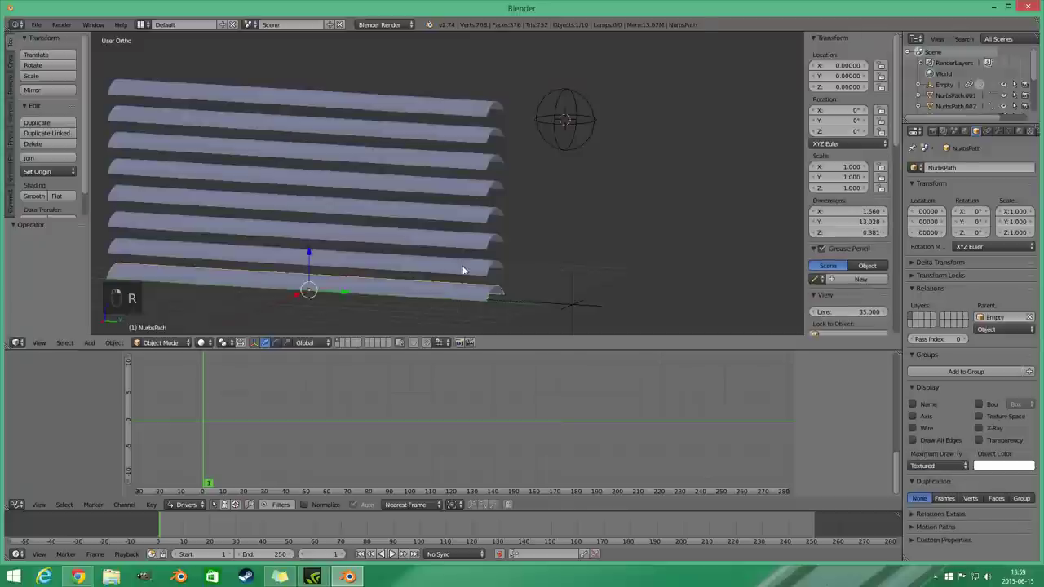
Link the driver's animation data to the selected slats with Ctrl+L.
{"action": "key", "text": "ctrl+l"}
{"action": "key", "text": "r"}
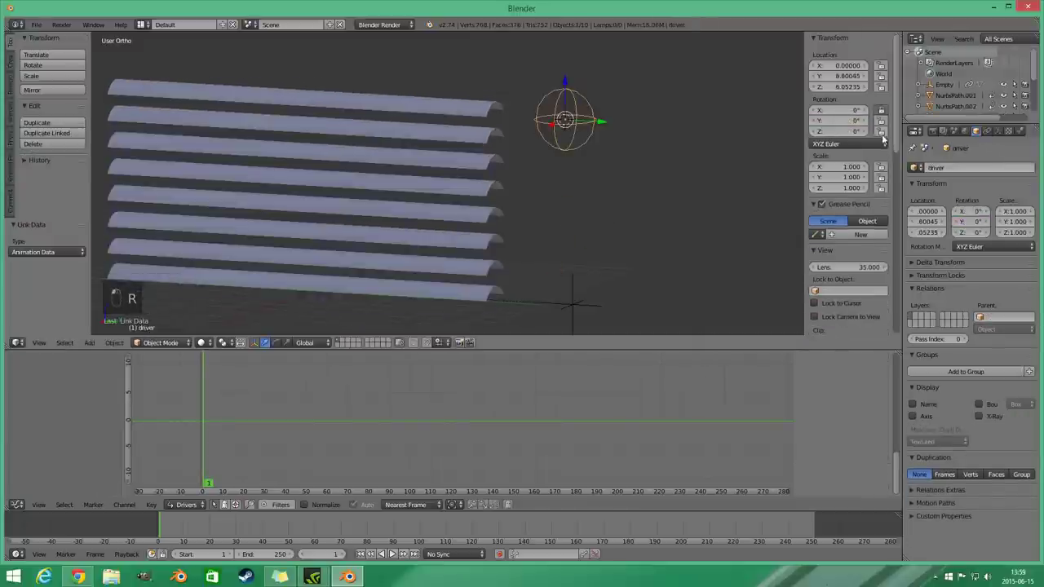